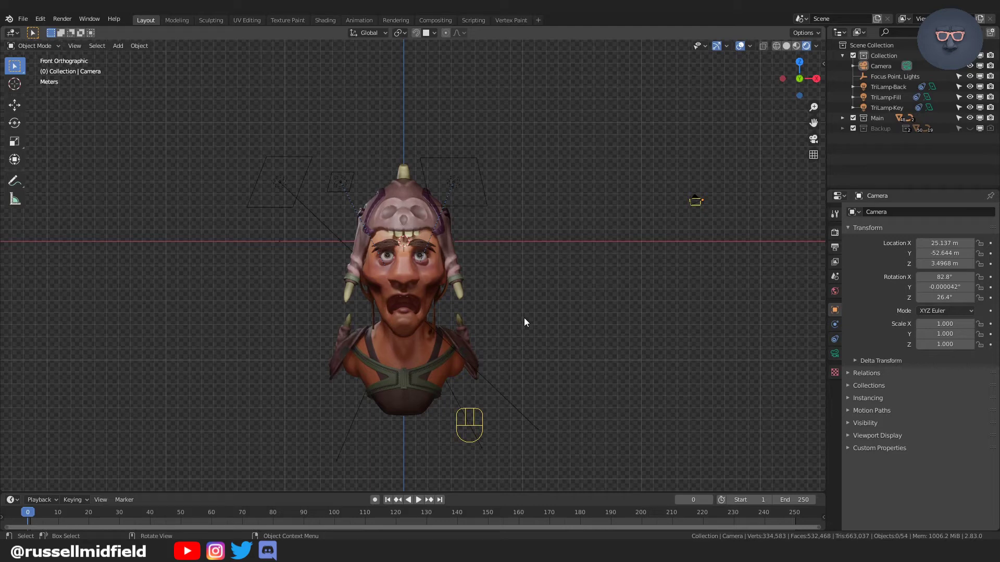
Select the camera and clear its location (Alt+G) and rotation (Alt+R) to zero.
key(shift+s)
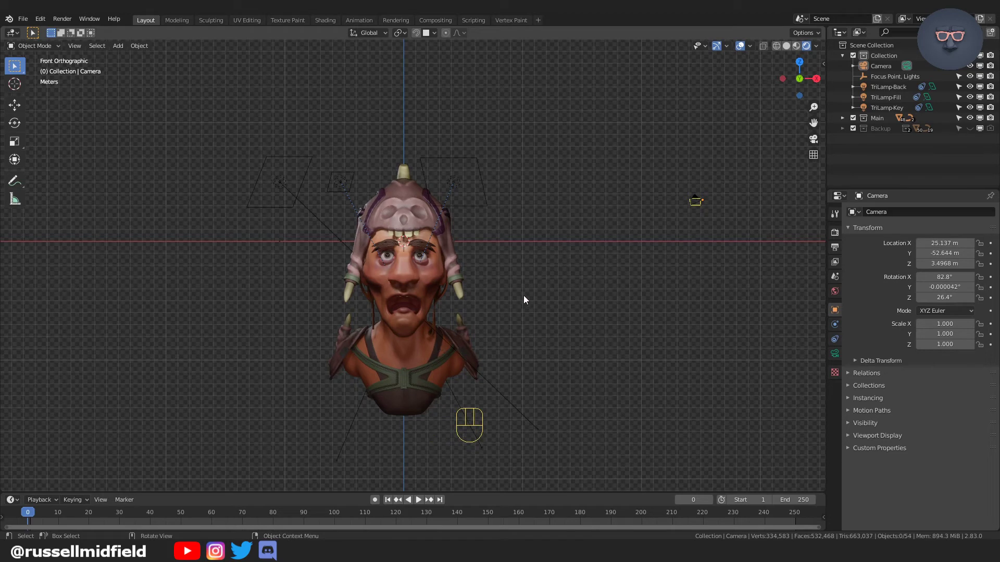
click(887, 67)
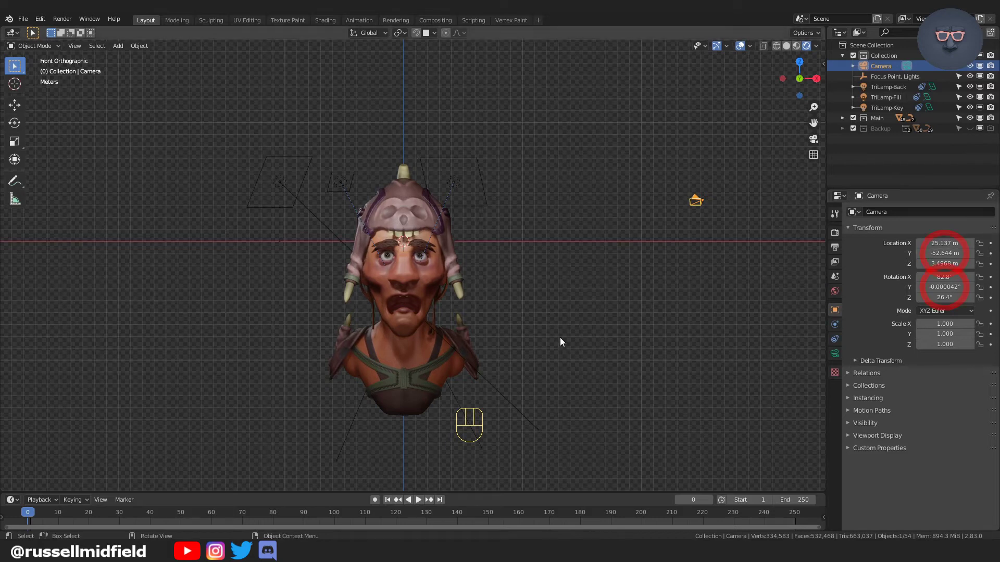
key(alt+g)
key(alt+r)
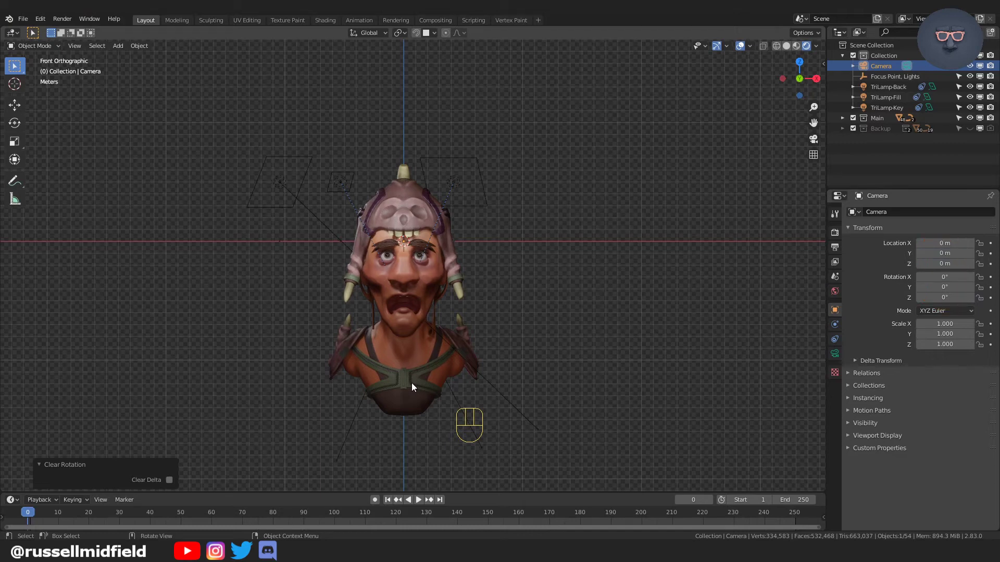
From Top view, add a 128-vertex mesh circle at the origin and scale it to about 66 units around the model.
key(KP_7)
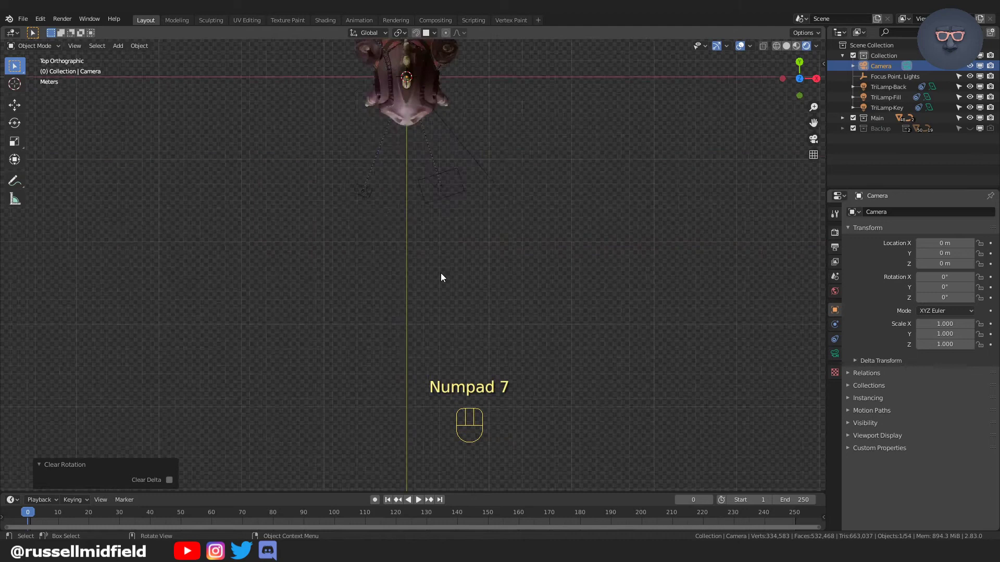
drag(441, 279, 441, 304)
middle_click(448, 326)
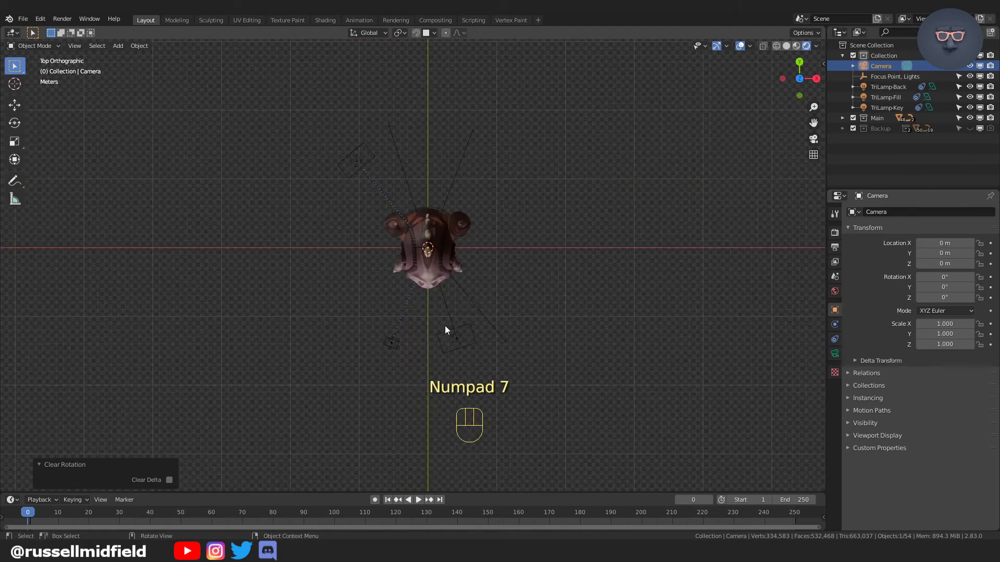
key(shift+a)
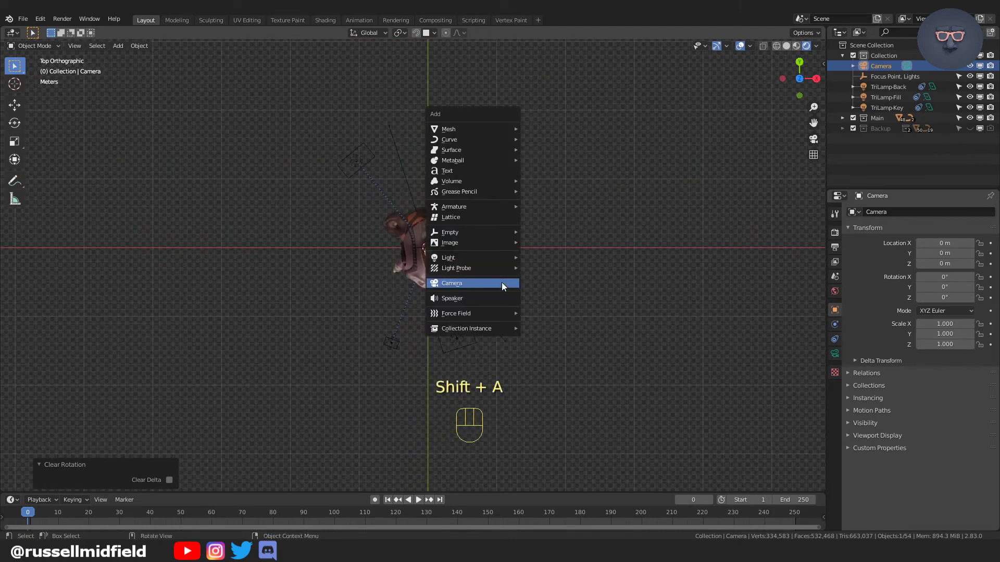
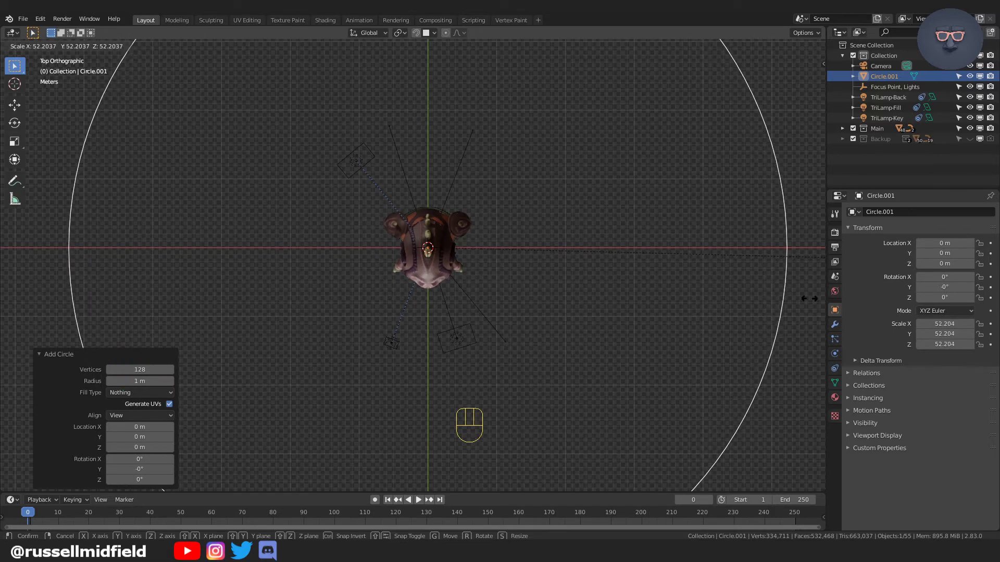
key(s)
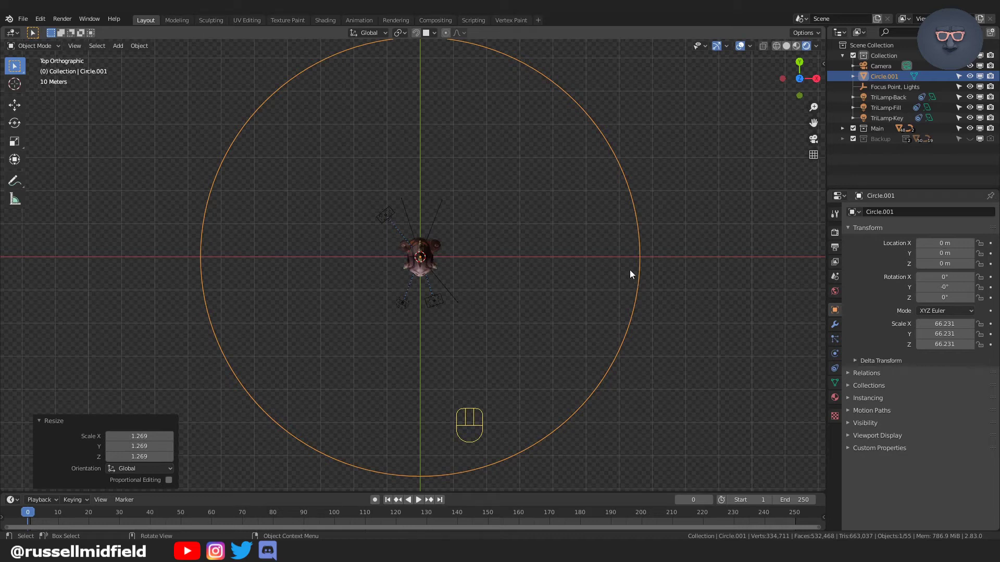
Search for the Convert to Curve command to turn the circle into a curve.
key(F3)
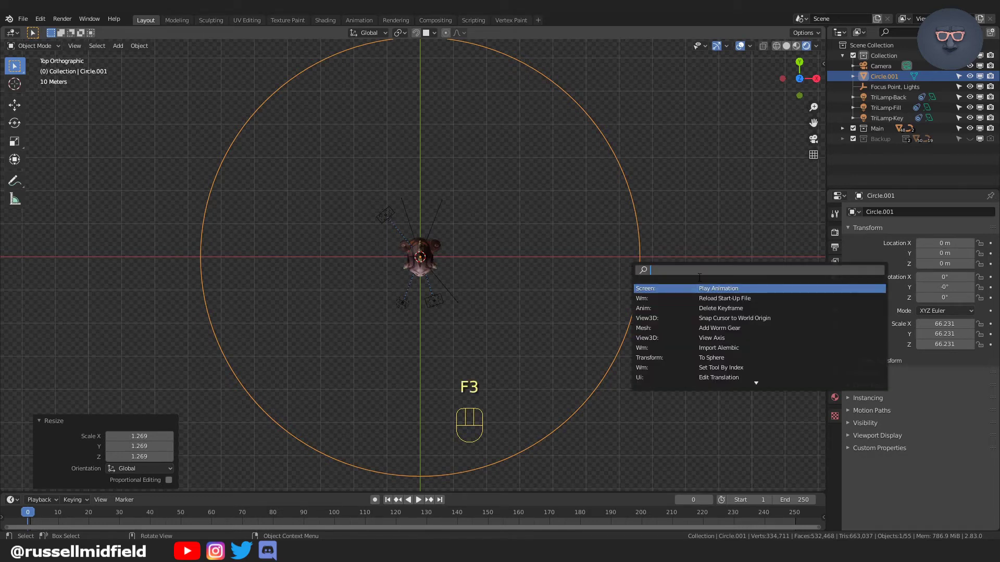
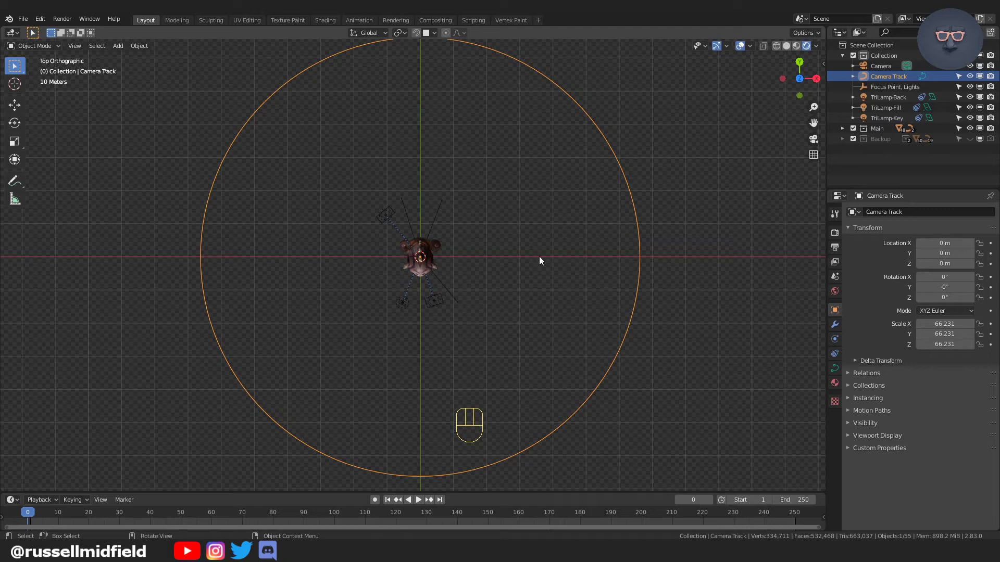
Add a Plain Axes empty at the origin and rename it 'Focus Point, Camera'.
click(543, 259)
key(shift+a)
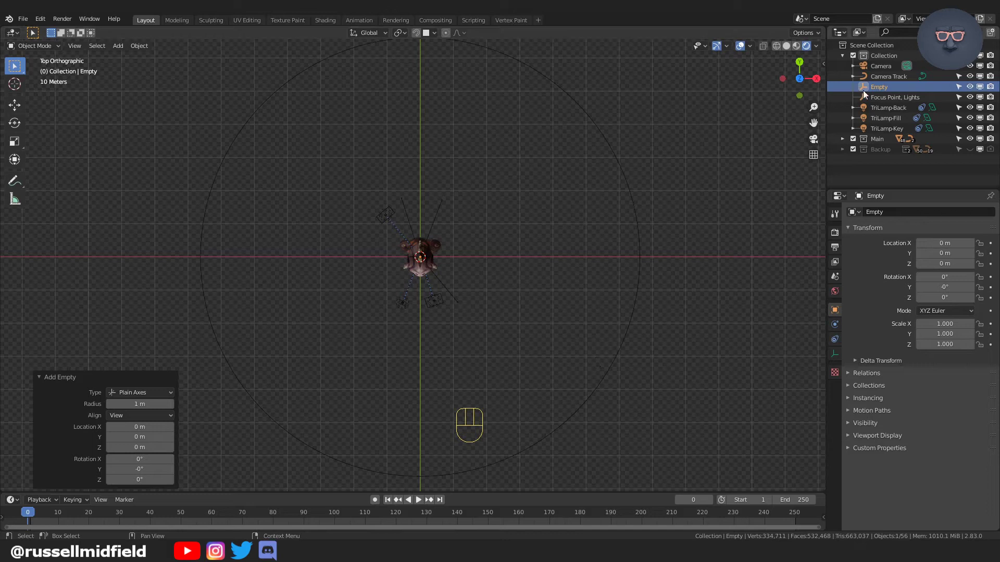
drag(881, 93, 852, 111)
click(721, 202)
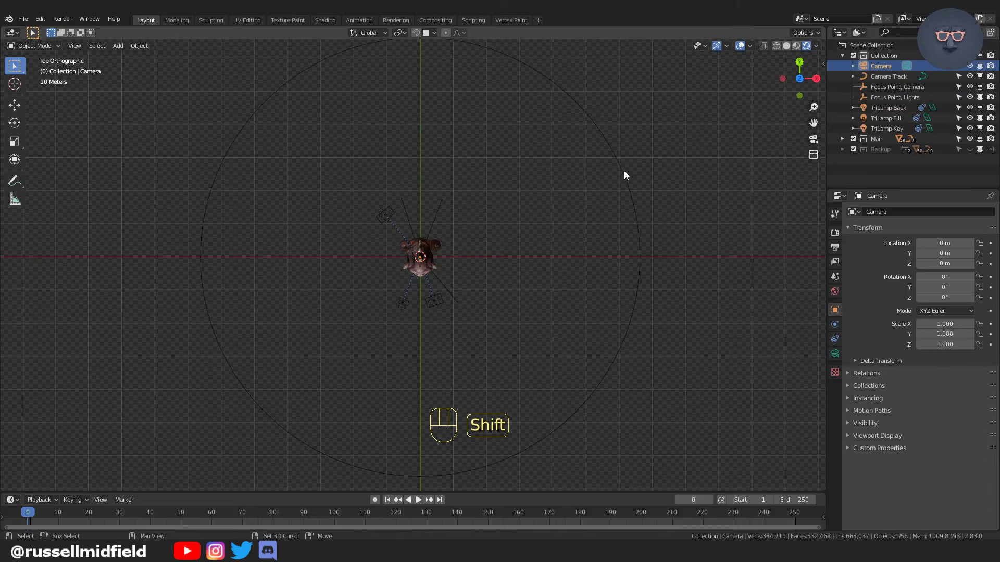
Parent the camera to Camera Track with Follow Path and expand it in the Outliner.
click(625, 176)
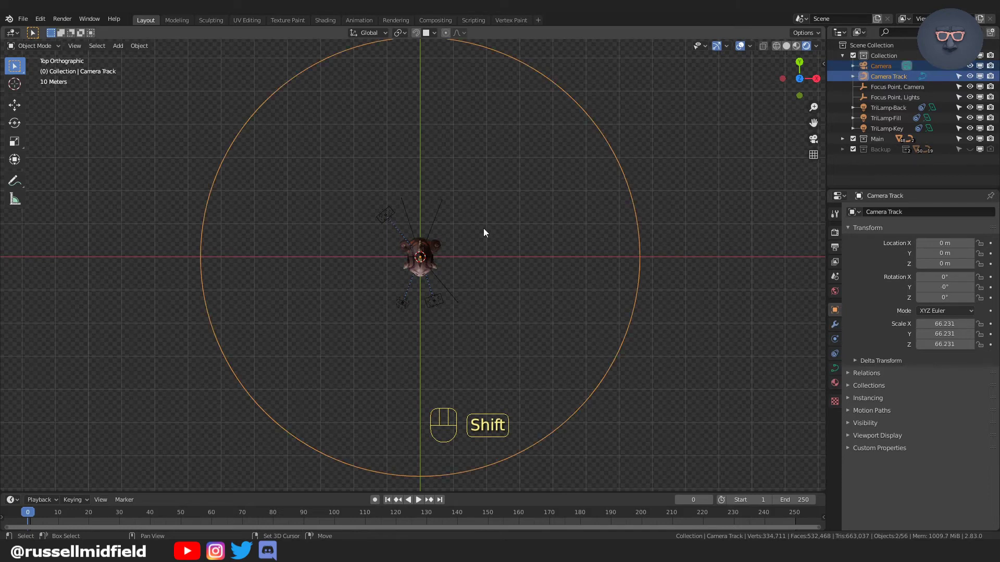
key(ctrl+p)
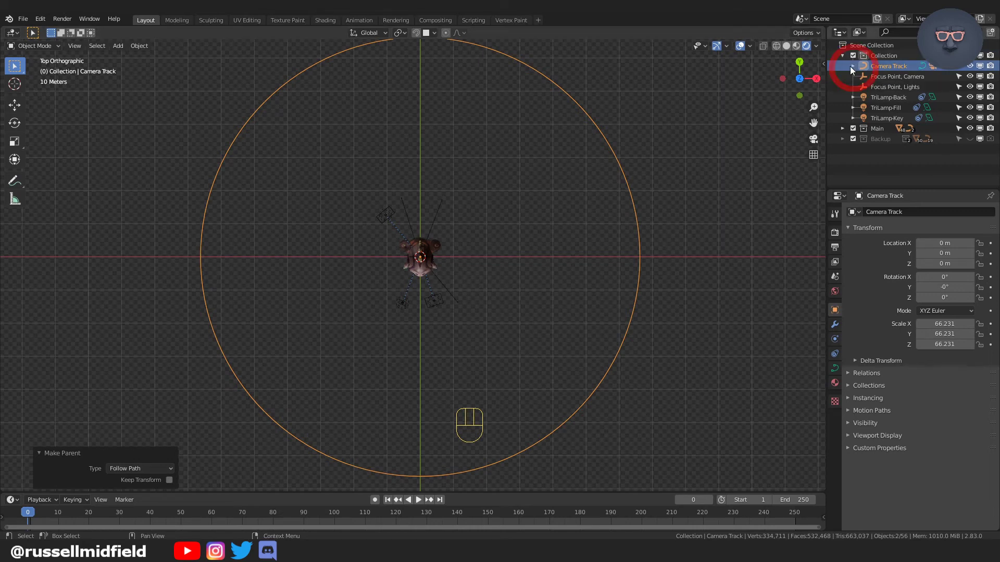
click(851, 69)
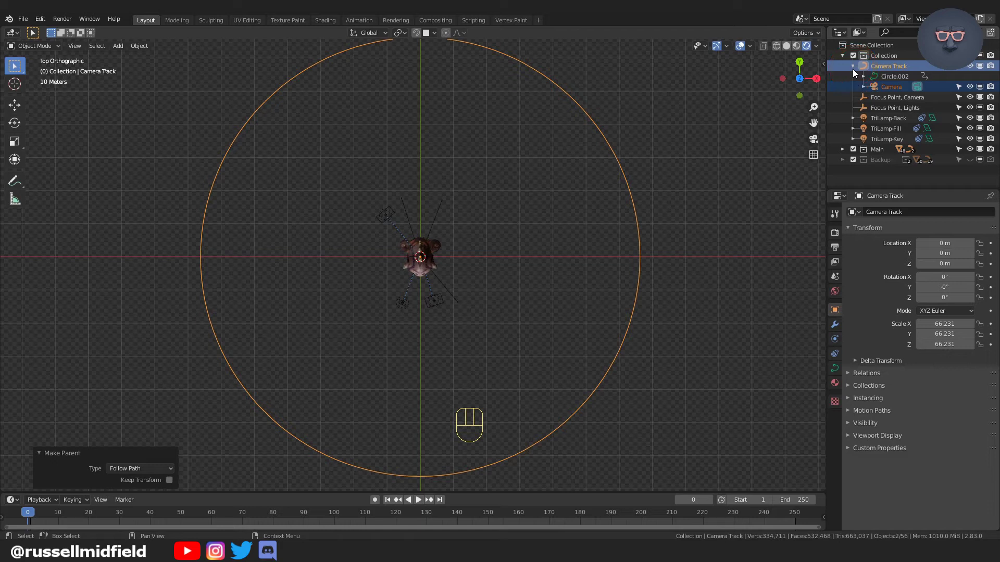
Give the camera a Track To constraint targeting 'Focus Point, Camera', To -Z, Up Y.
click(889, 92)
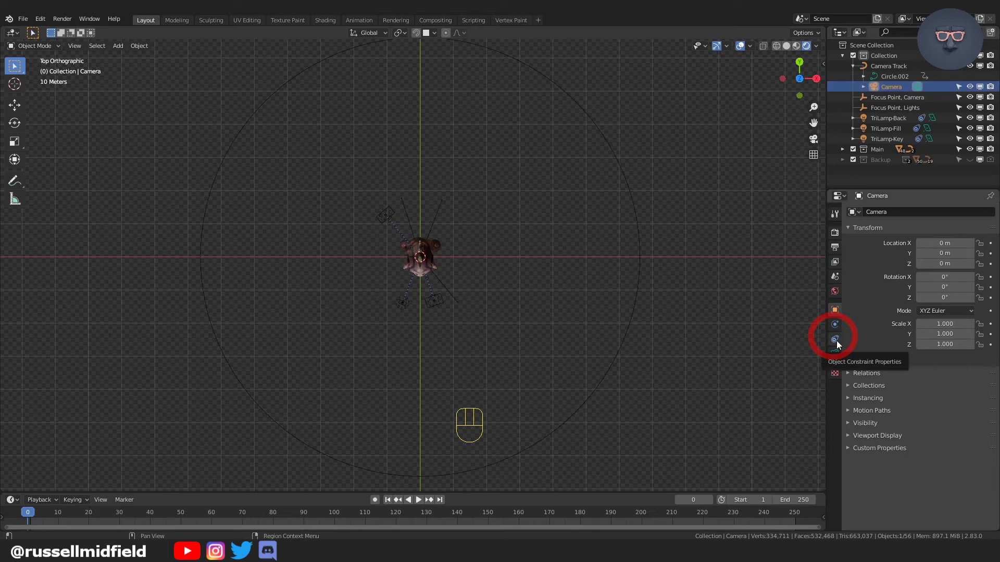
click(841, 343)
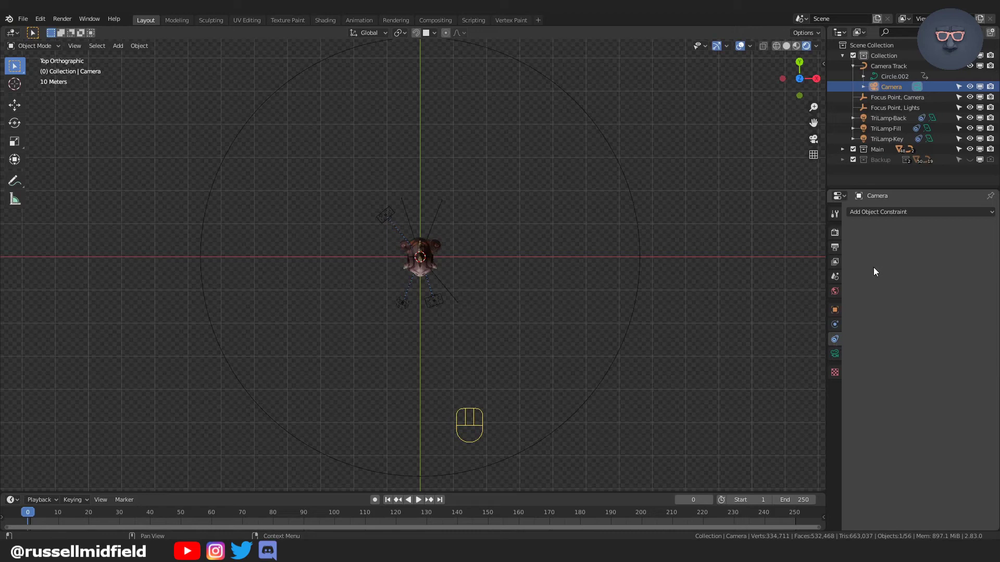
drag(909, 215, 913, 285)
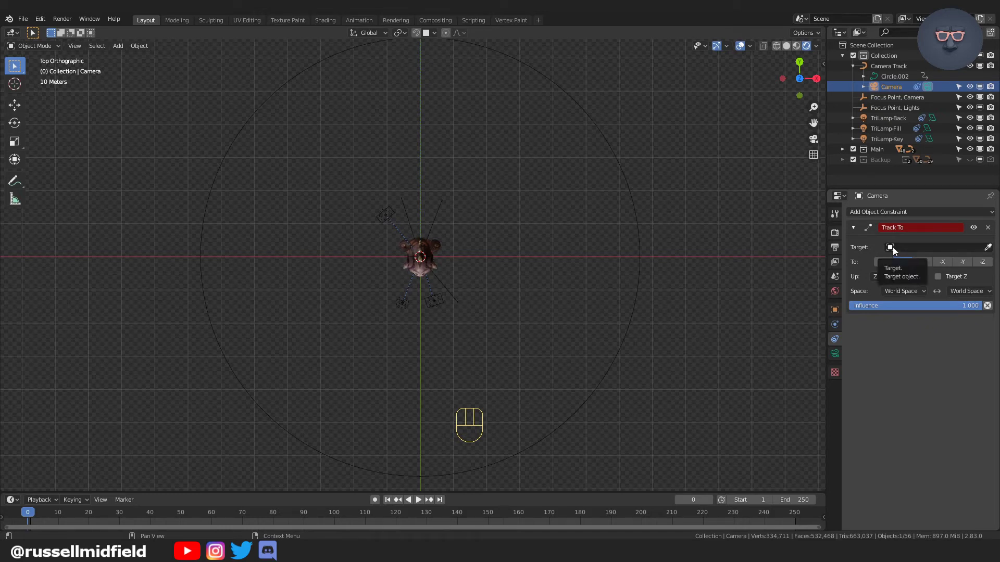
drag(897, 249, 915, 265)
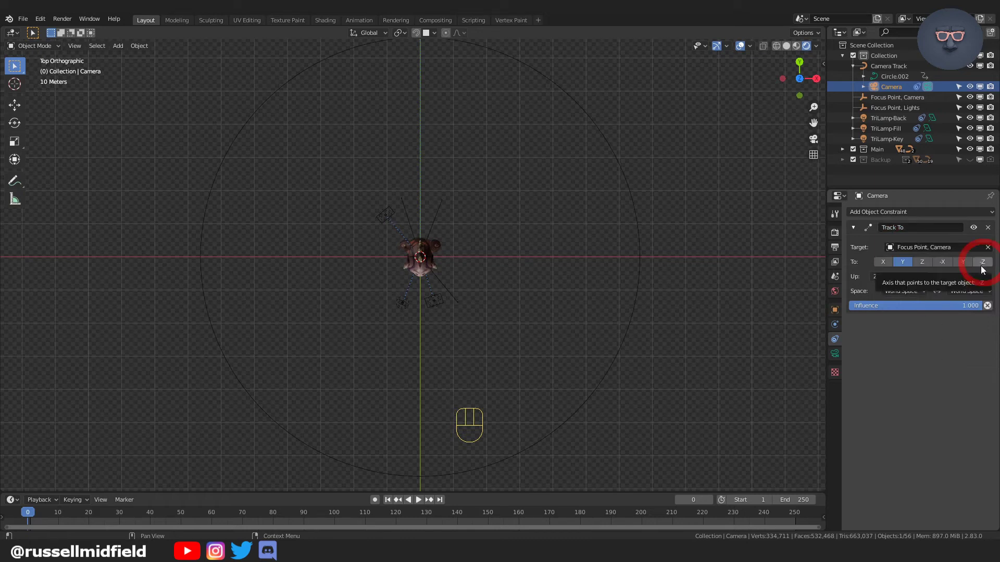
click(985, 268)
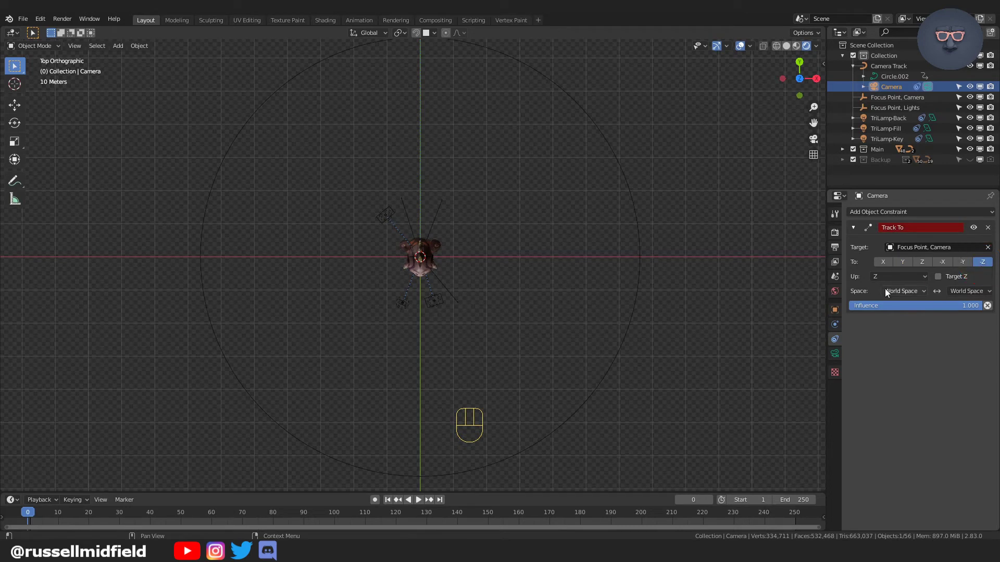
drag(898, 278, 891, 302)
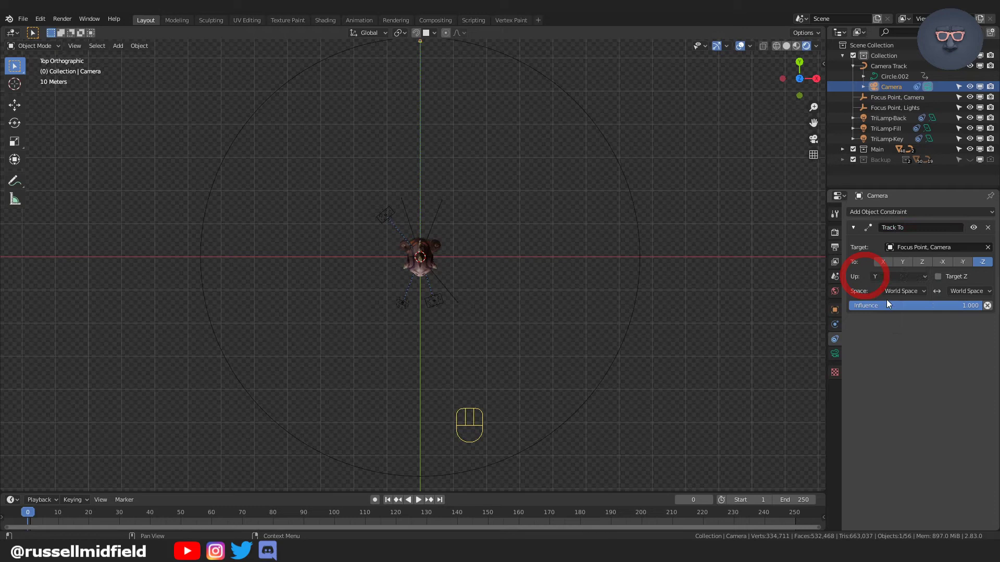
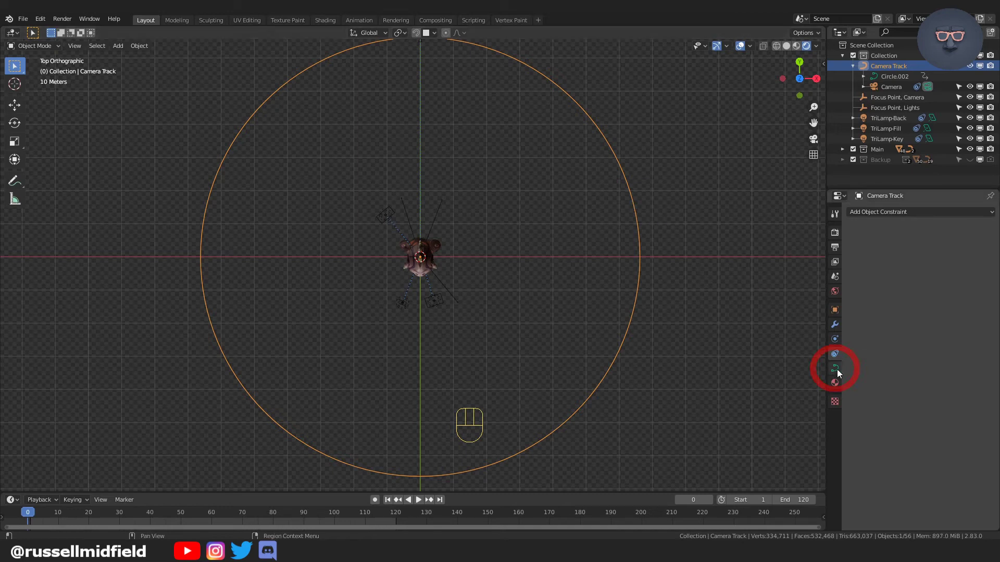
Show Camera Track's curve Path Animation (120 frames, Follow on), then deselect the circle.
click(850, 410)
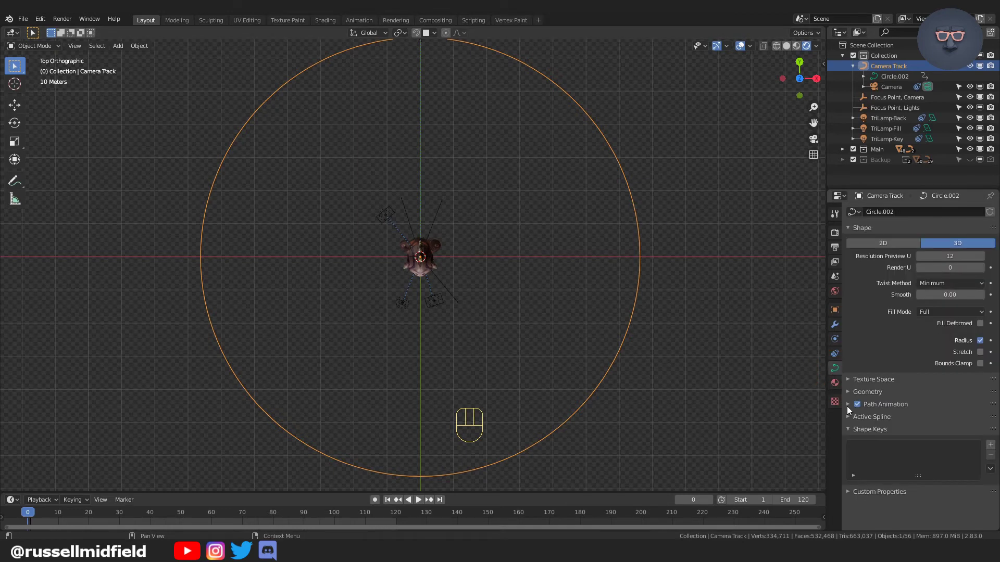
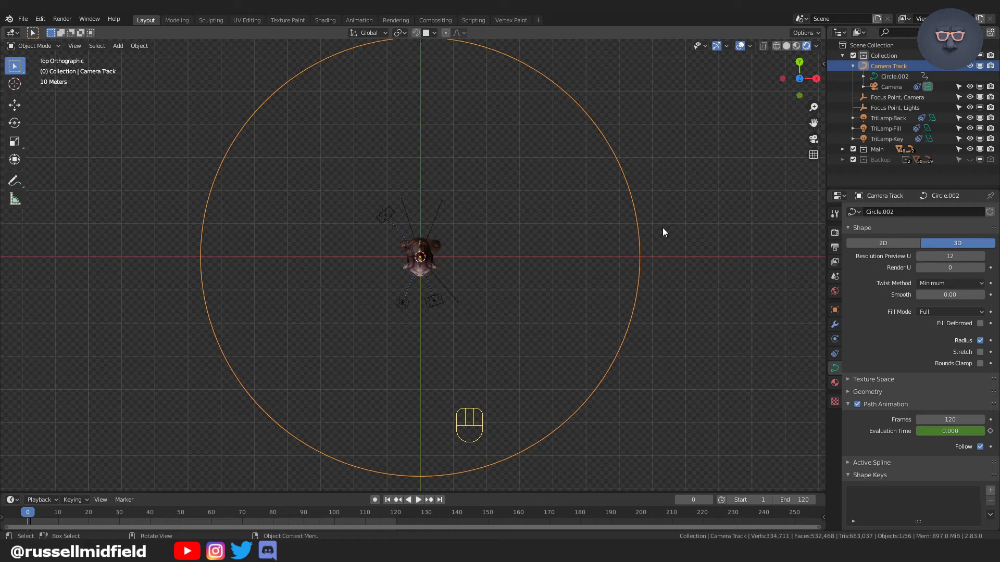
click(599, 275)
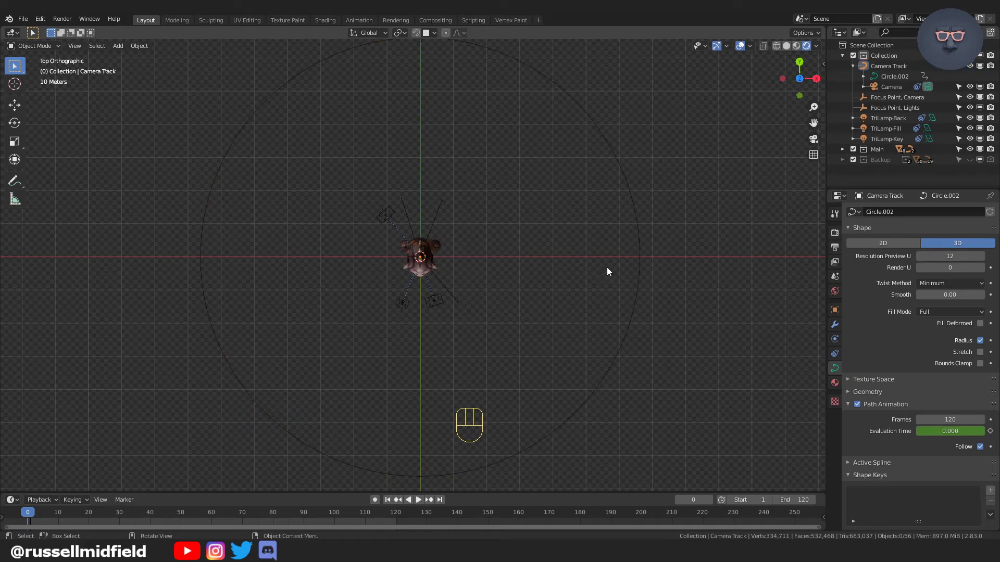
Enter camera view and show the sidebar's View tab with camera-to-view locking.
click(712, 170)
key(KP_0)
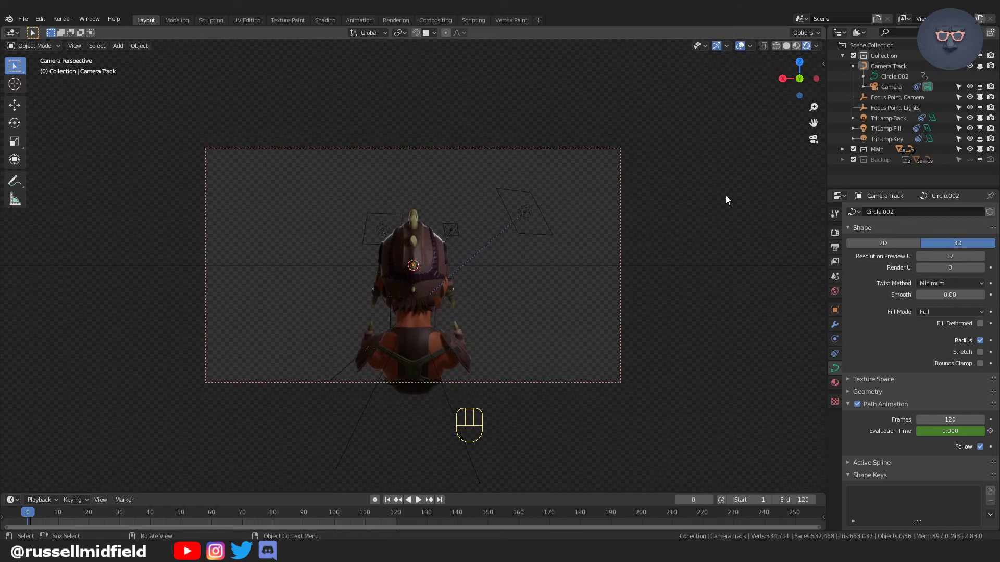
key(n)
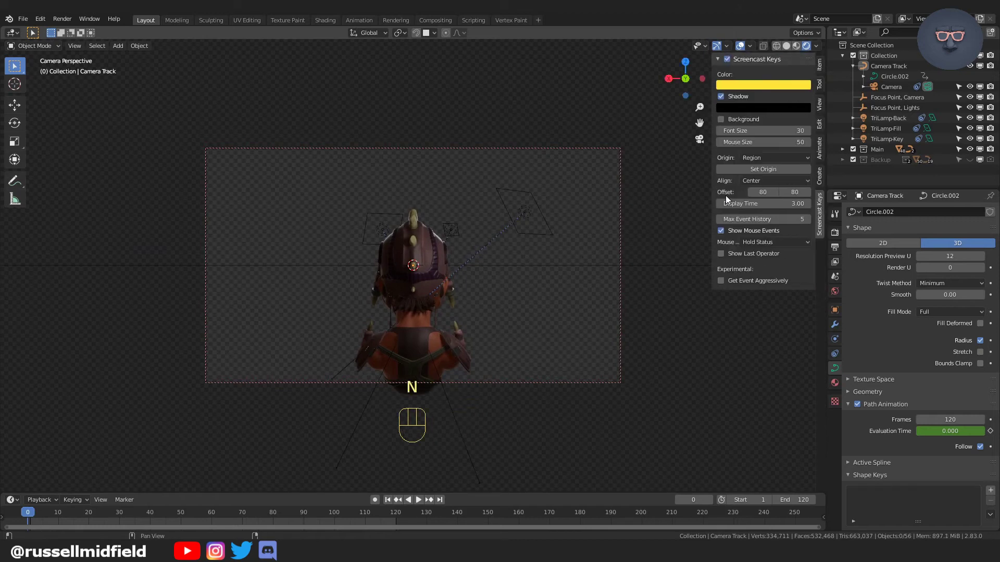
click(823, 110)
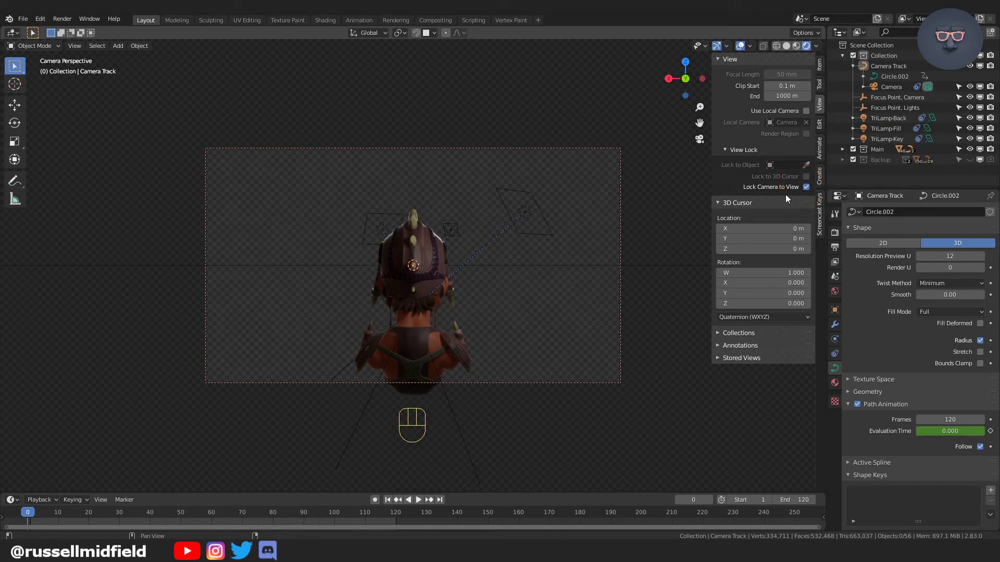
Move 'Focus Point, Camera' down about 3.8 m on Z, play the orbit, and return to frame 0.
click(899, 101)
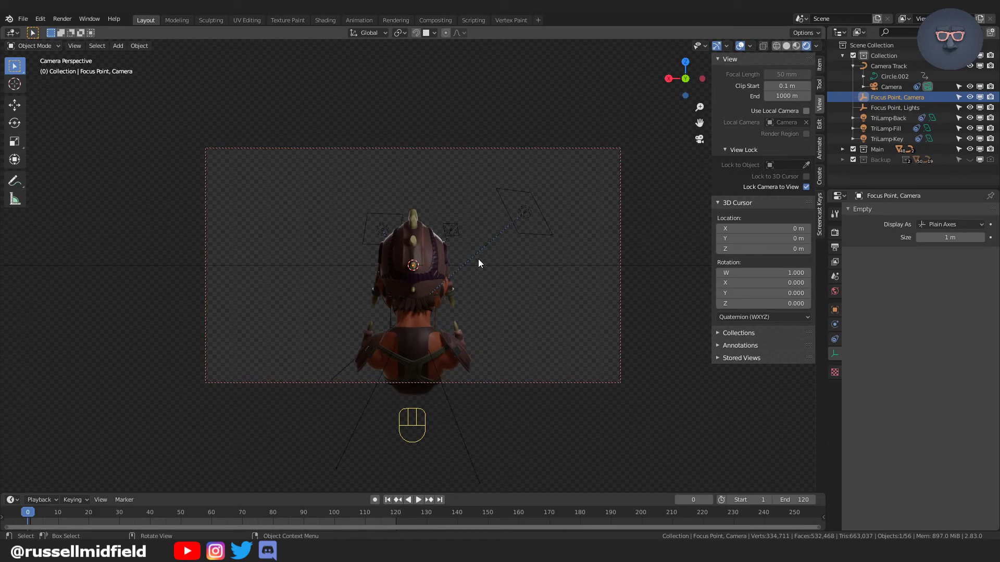
key(g)
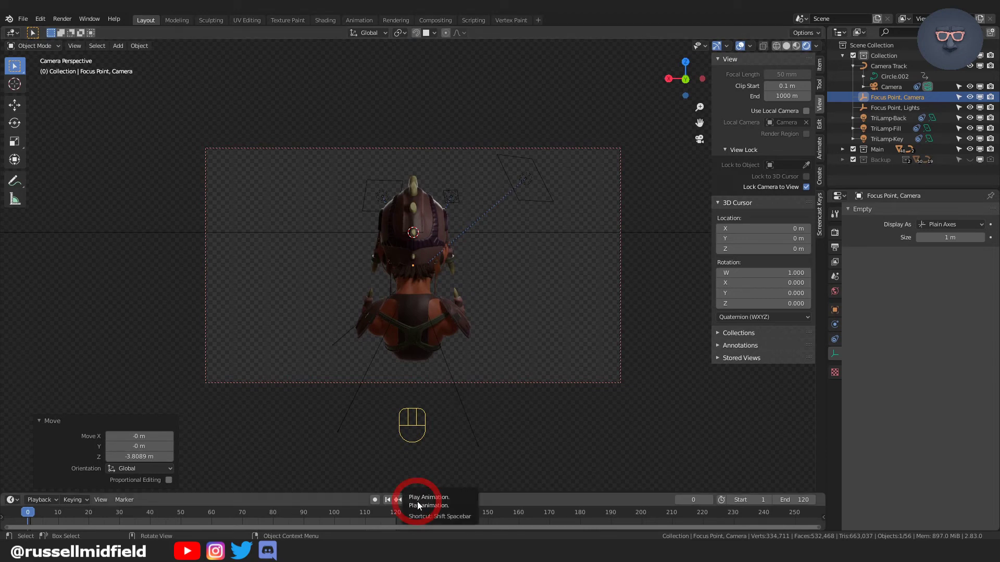
click(418, 504)
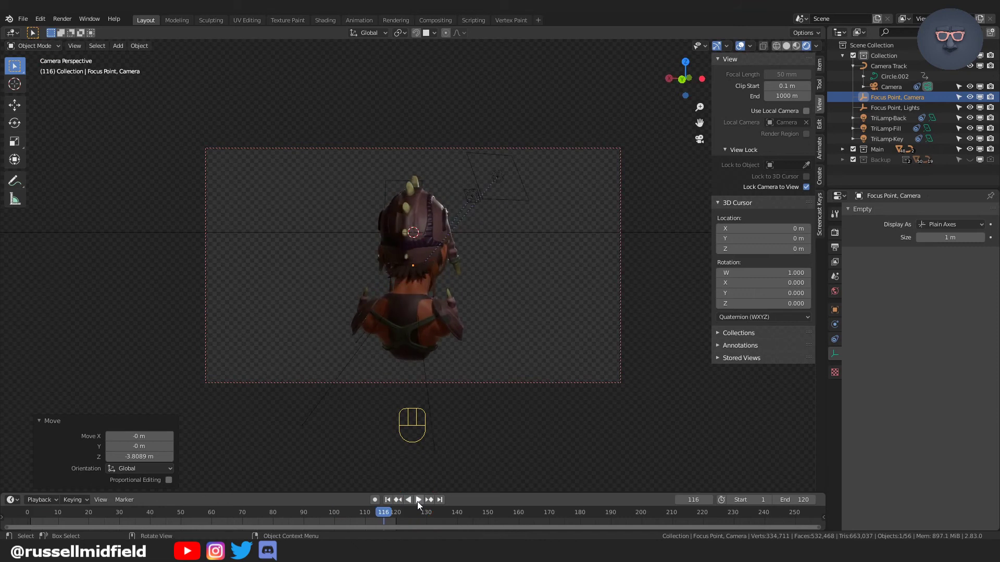
drag(392, 513, 37, 517)
Rotate Camera Track -157° about Z, preview the orbit, then rescale the ring to about 0.88.
click(365, 236)
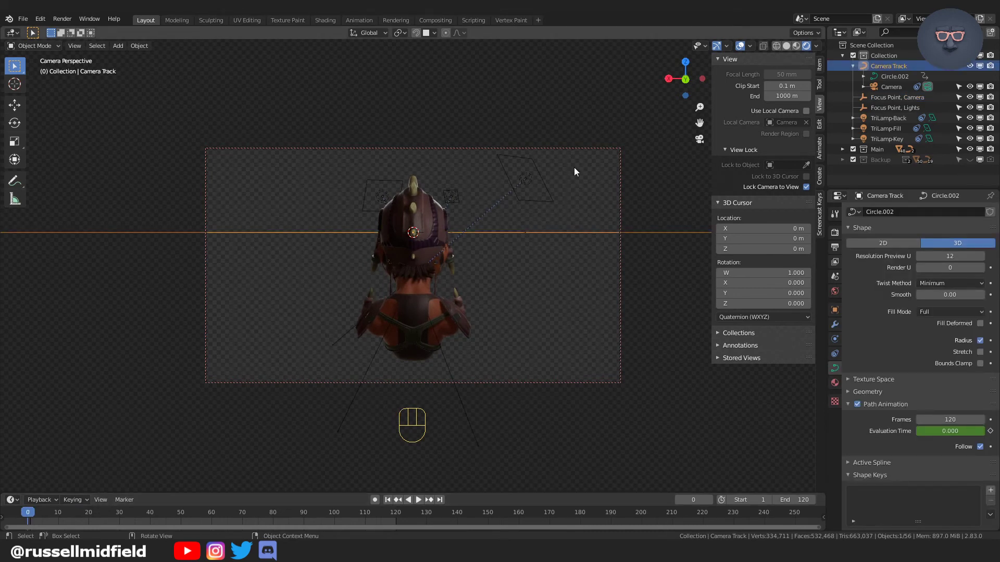
key(r)
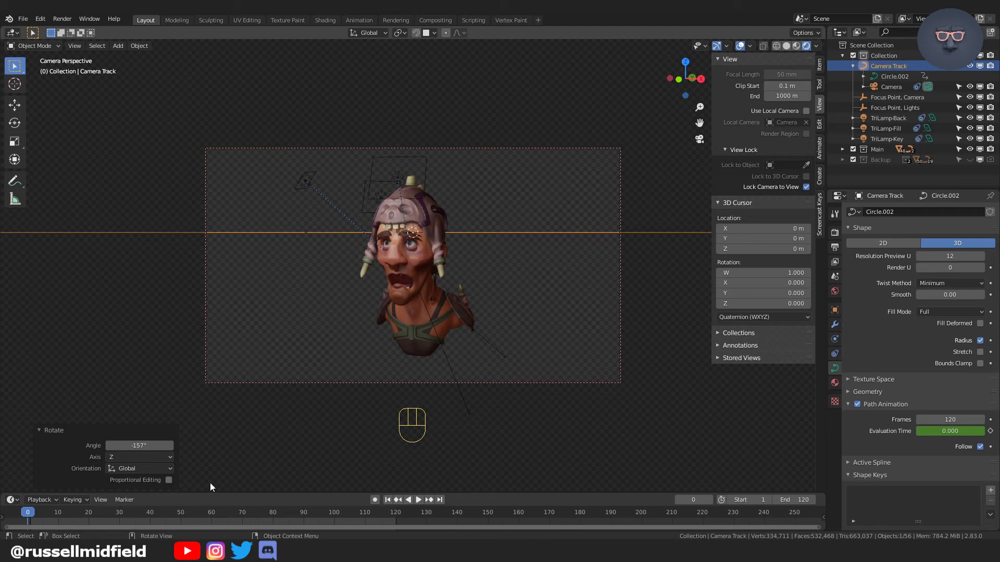
click(419, 500)
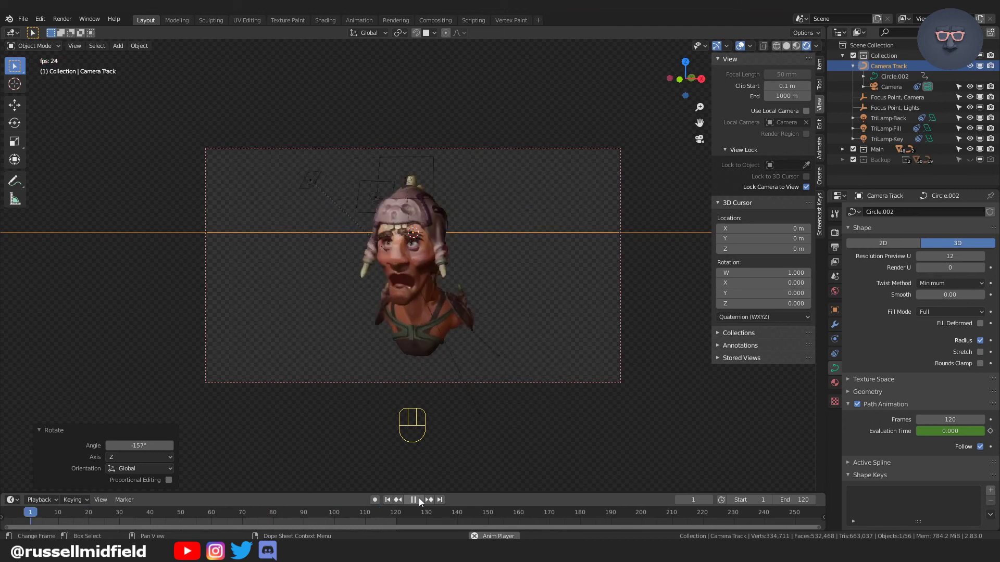
click(419, 500)
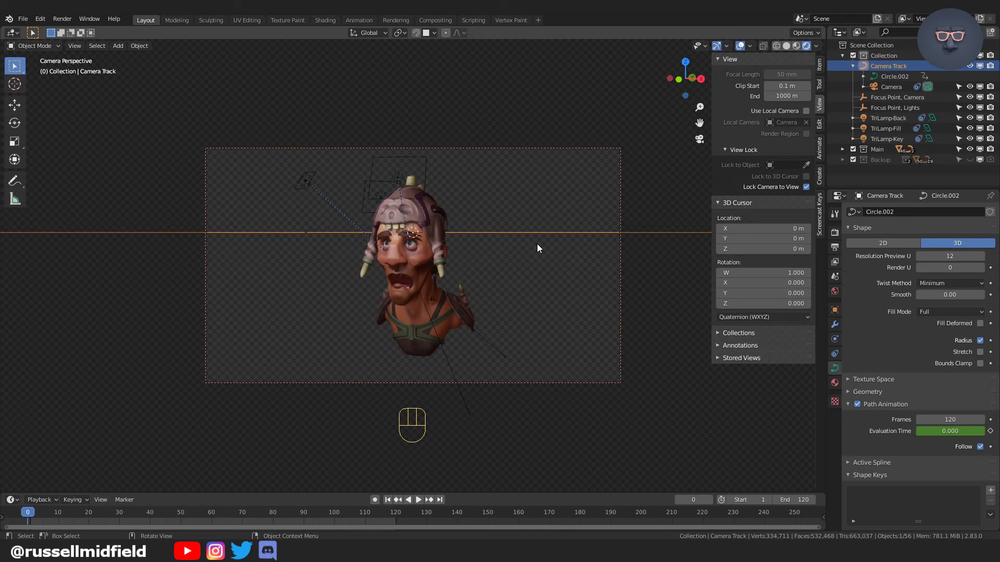
key(s)
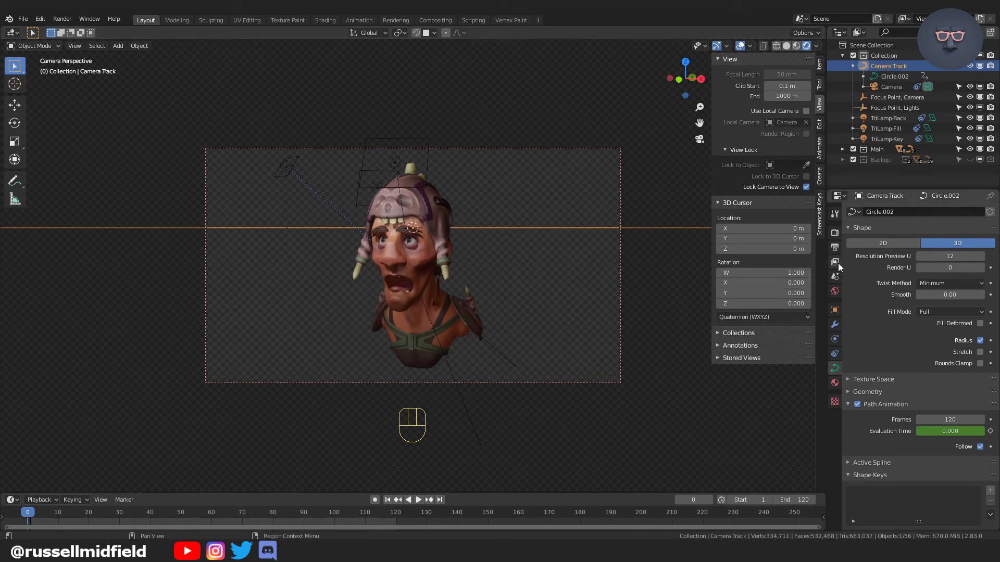
In Output Properties set the file format to FFmpeg video and expand its Encoding settings.
click(842, 266)
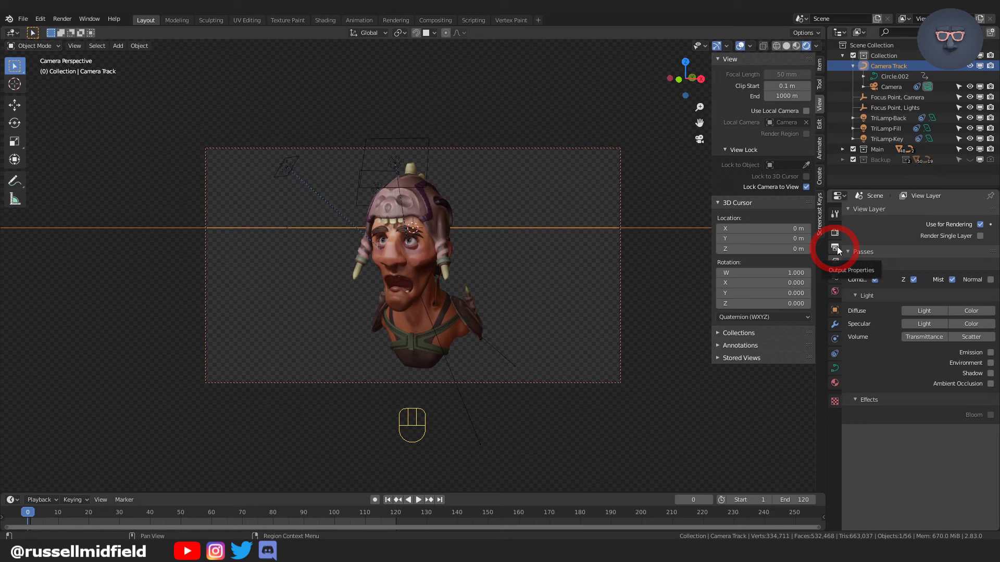
click(841, 249)
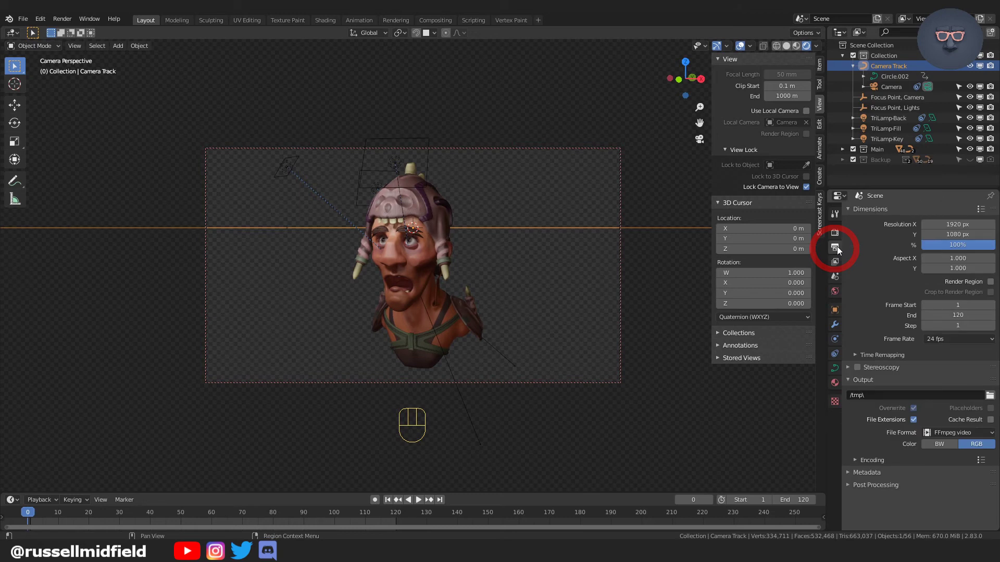
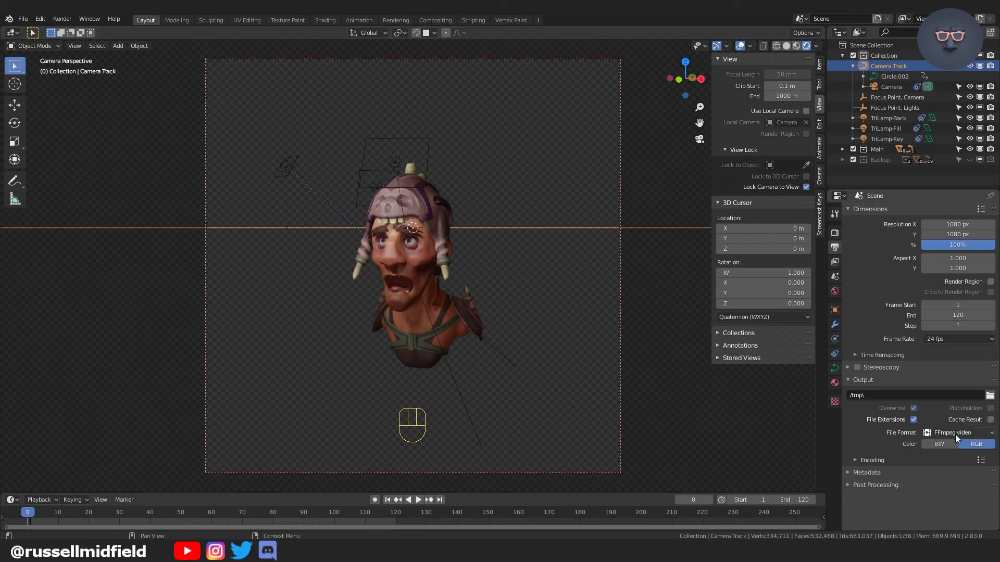
drag(959, 437, 819, 380)
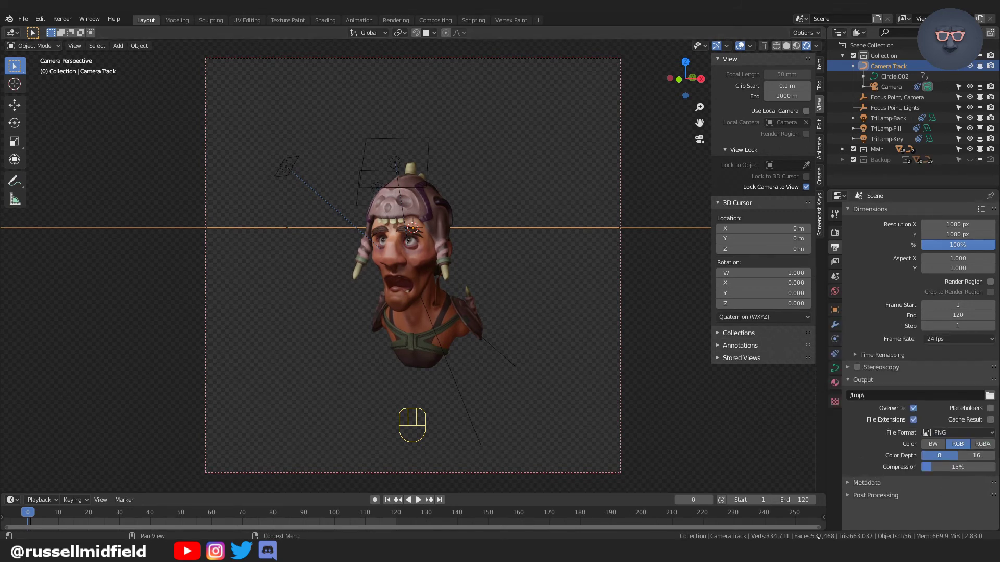
drag(964, 439, 957, 380)
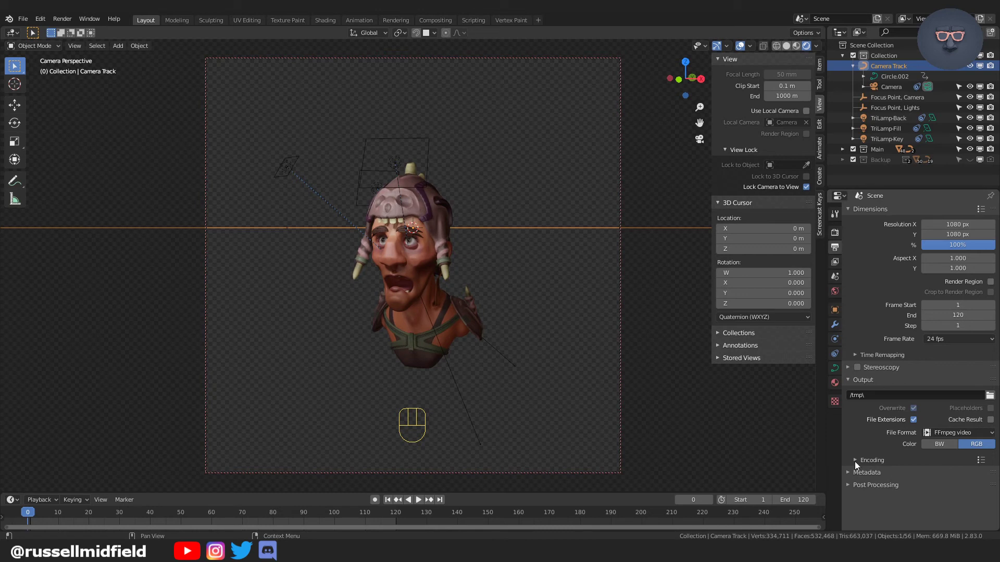
click(855, 464)
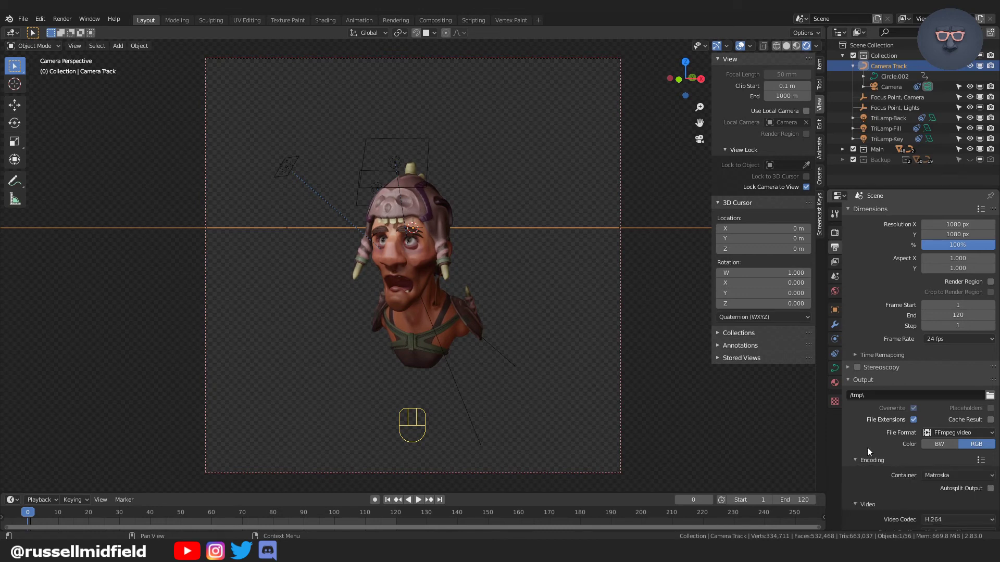